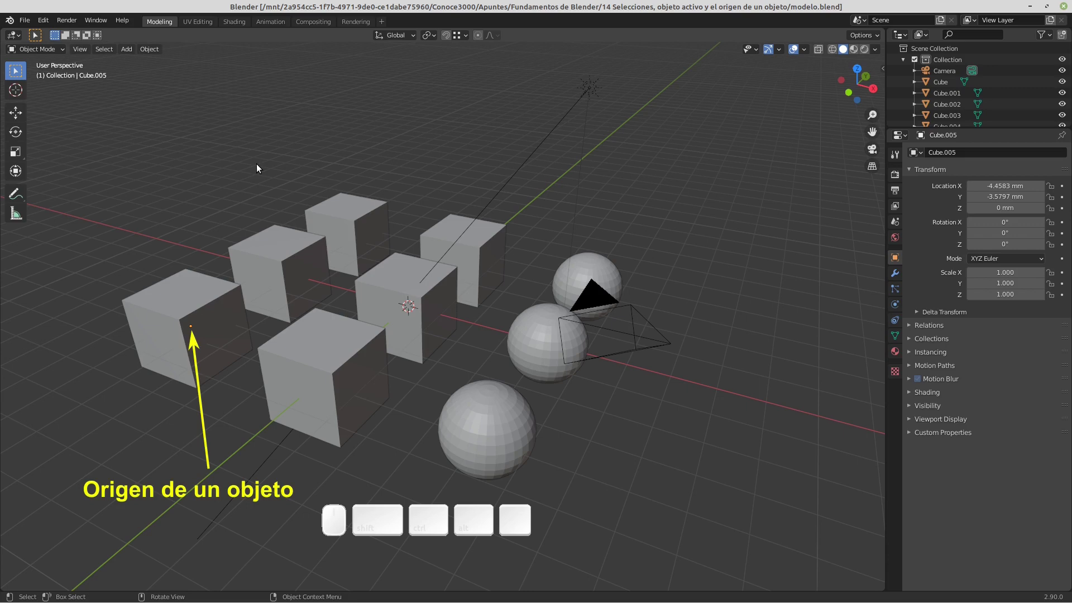
Select the front-left cube, then the rearmost cube, then the front sphere, one at a time
click(174, 325)
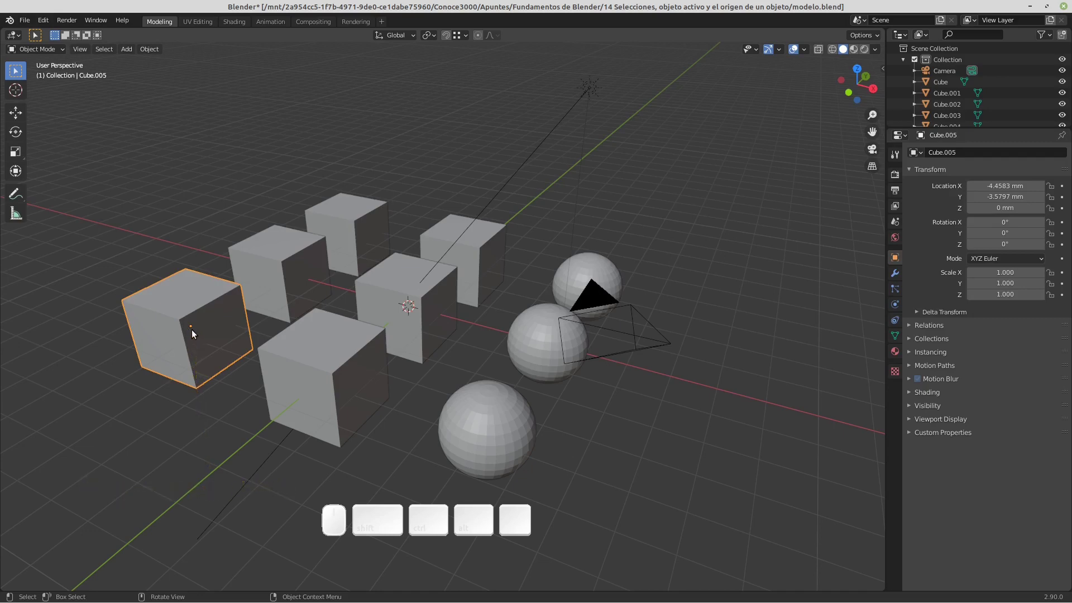
scroll(up, 3)
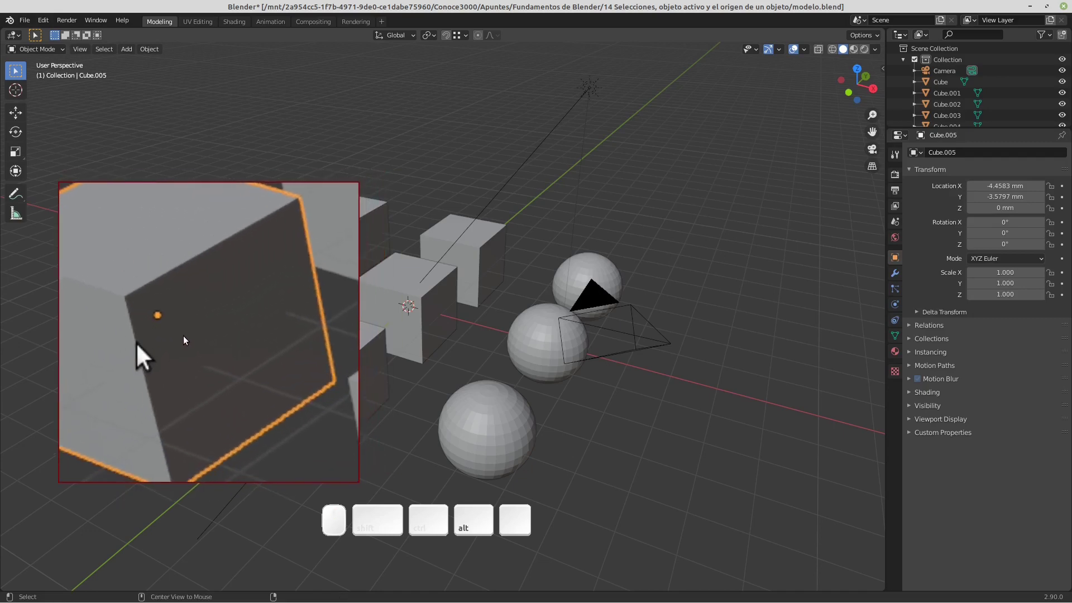
scroll(down, 3)
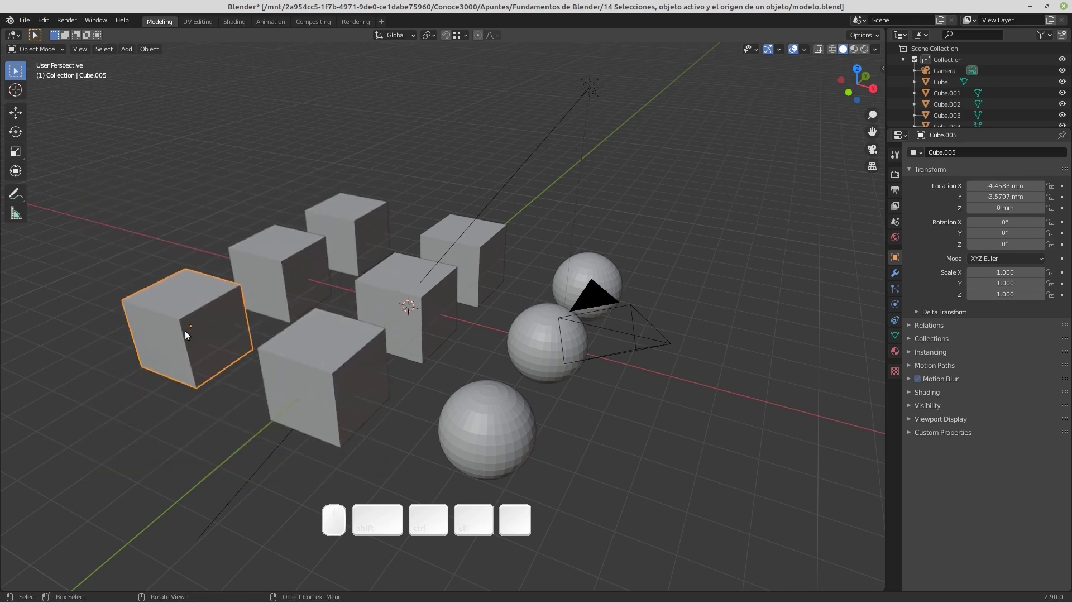
click(350, 219)
scroll(up, 3)
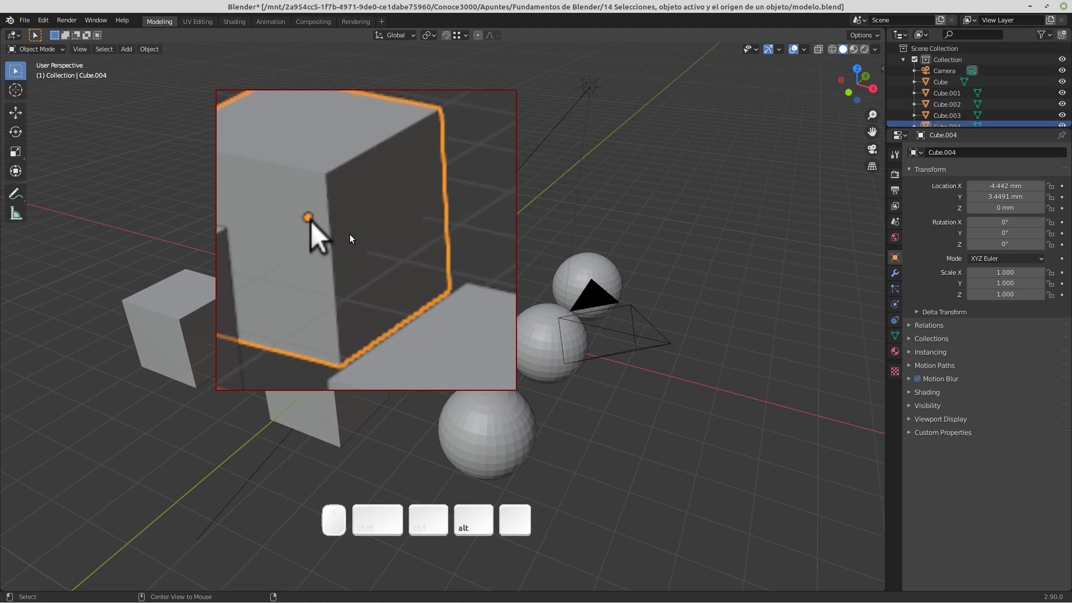
scroll(down, 3)
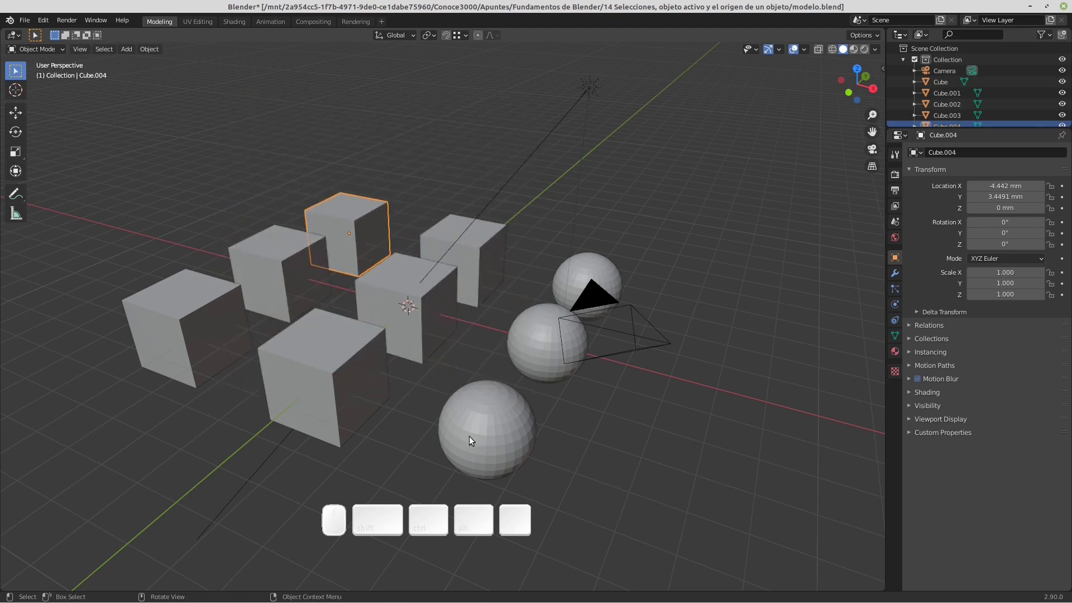
click(489, 440)
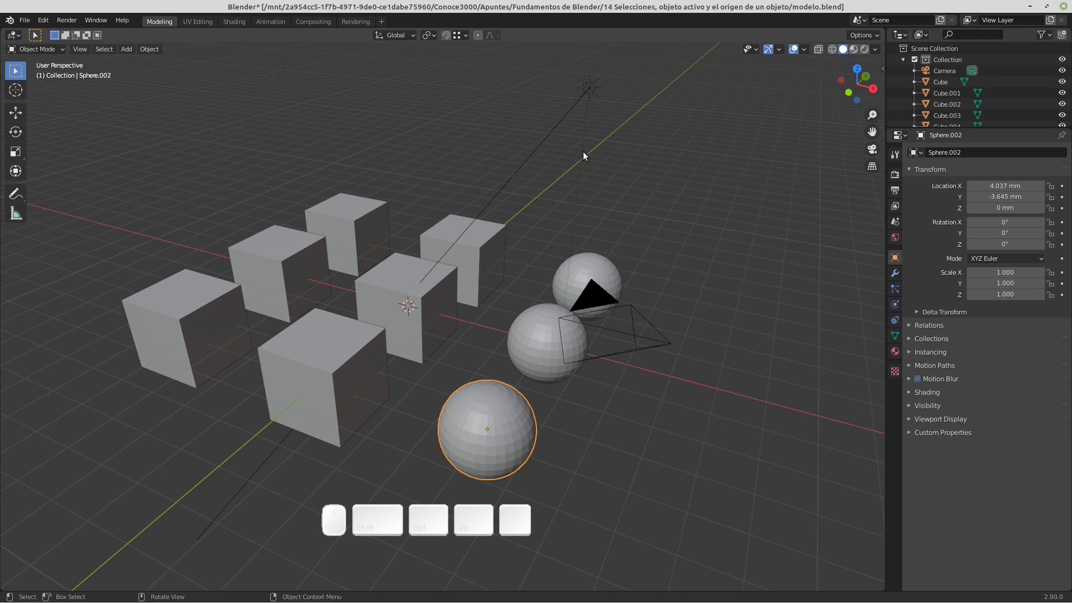
Select the light alone, then the camera alone, zooming to inspect each
click(594, 95)
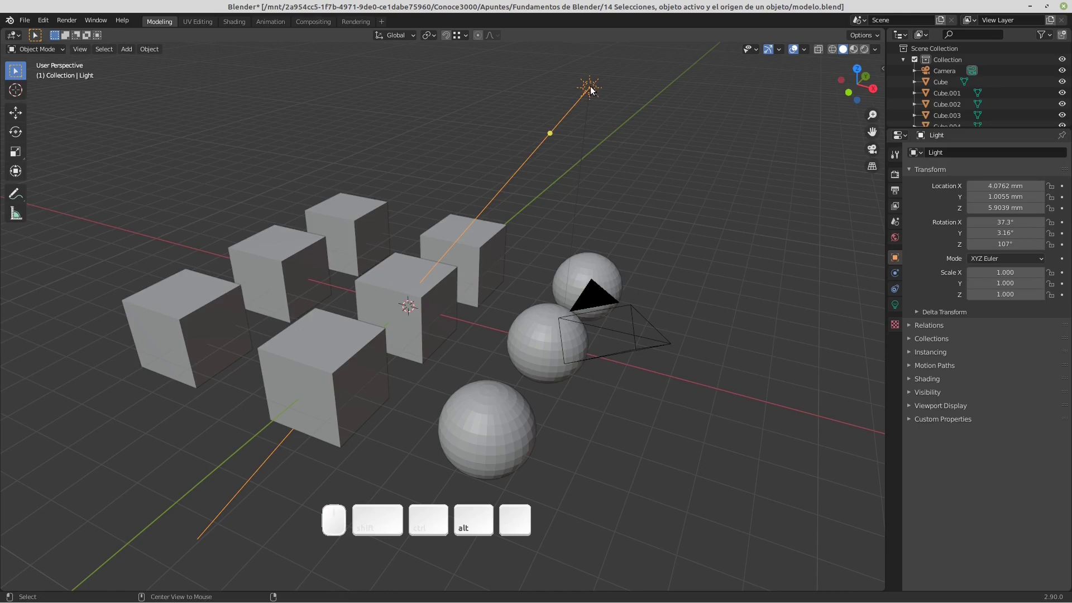
scroll(up, 3)
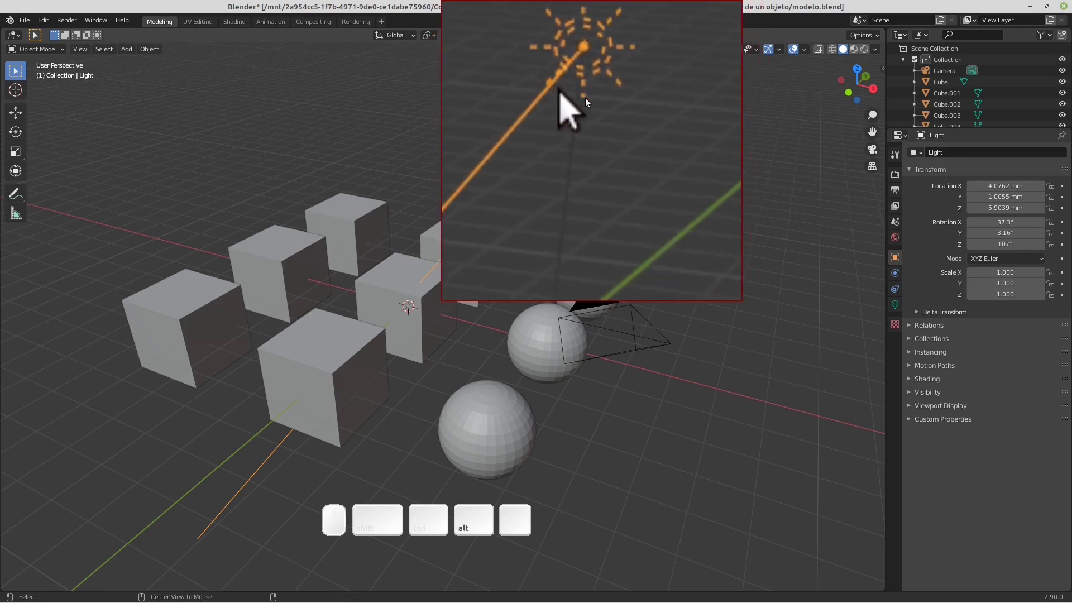
scroll(up, 3)
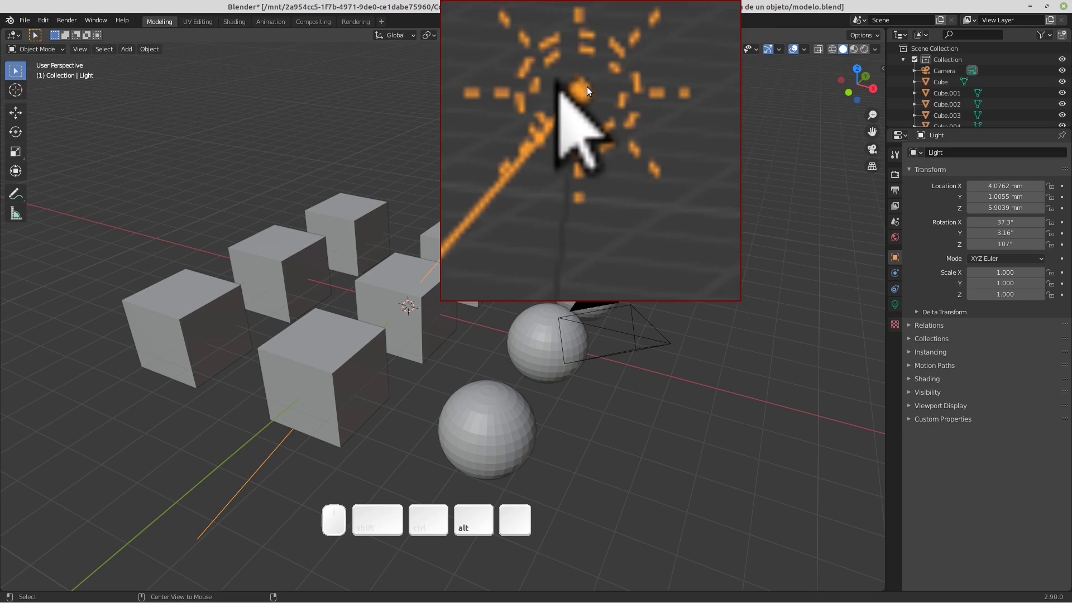
scroll(down, 3)
scroll(down, 3)
click(595, 301)
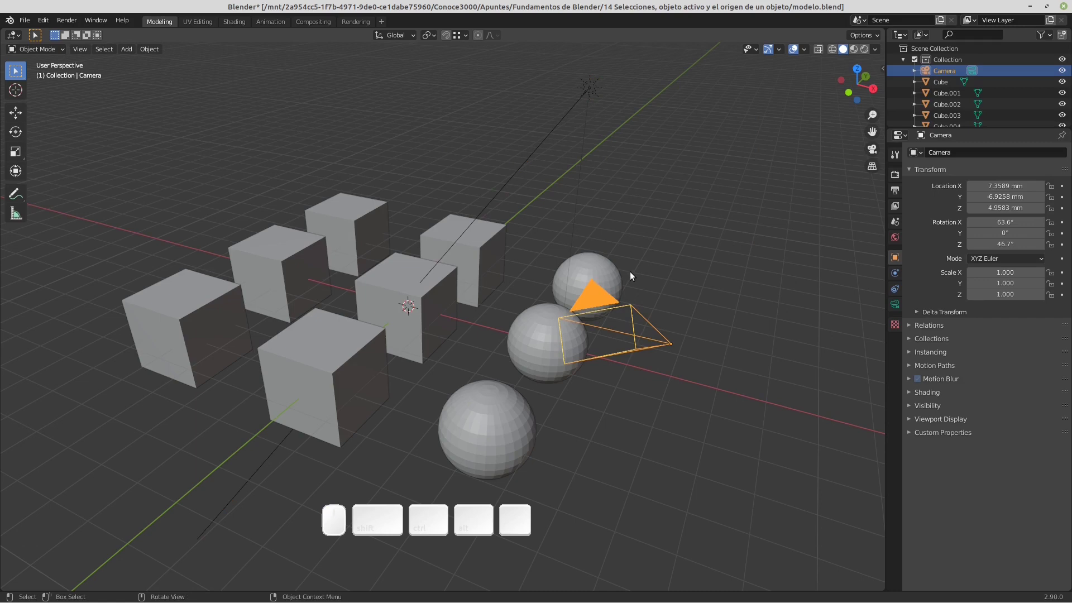
scroll(up, 3)
scroll(down, 3)
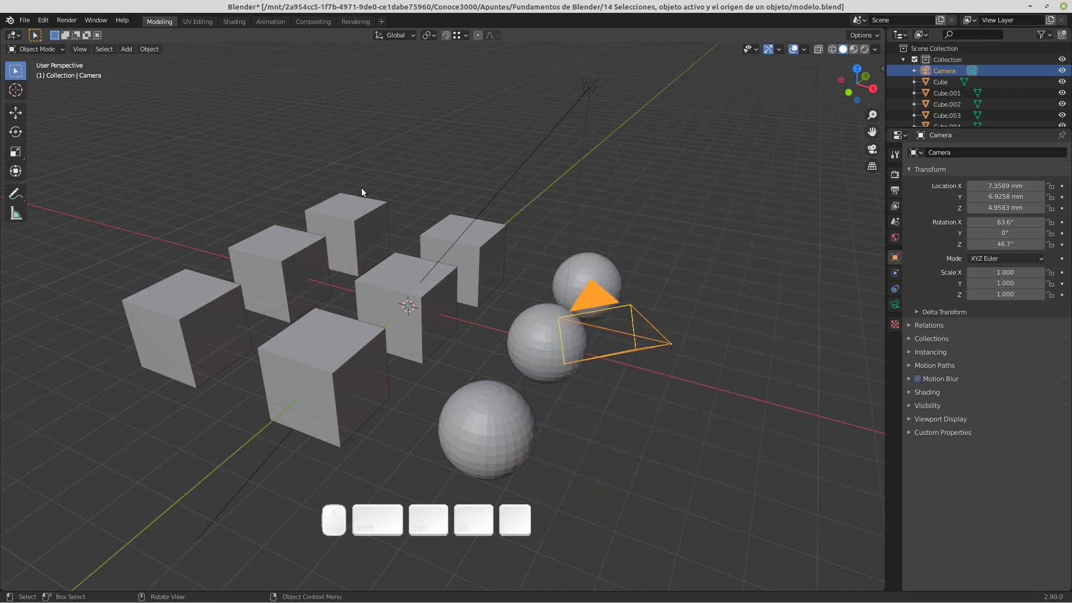
Clear the selection, then build a group of the rearmost, right-back and two middle cubes
click(264, 167)
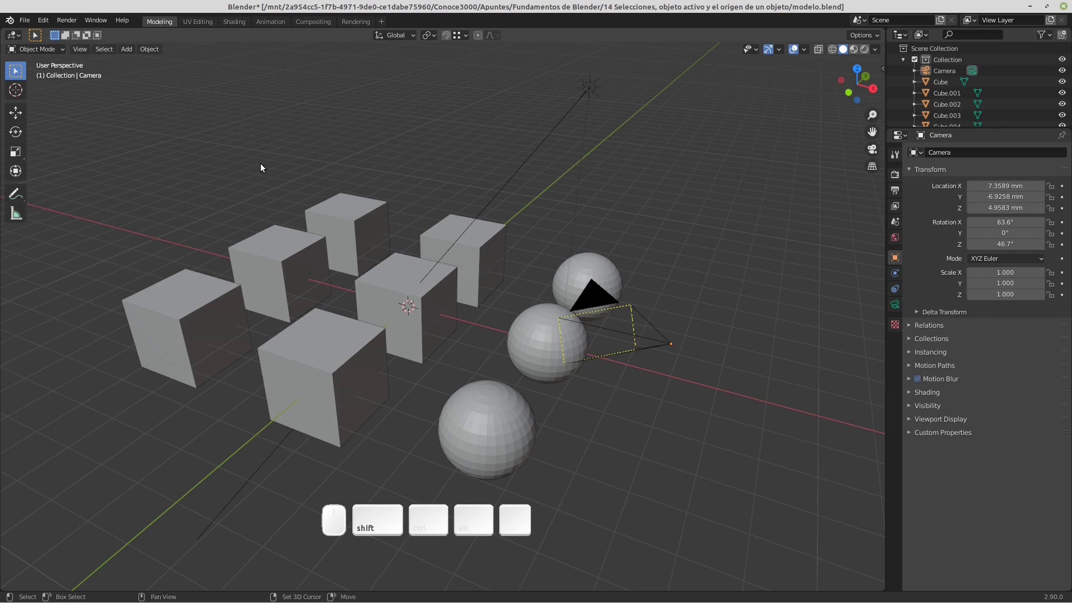
click(357, 219)
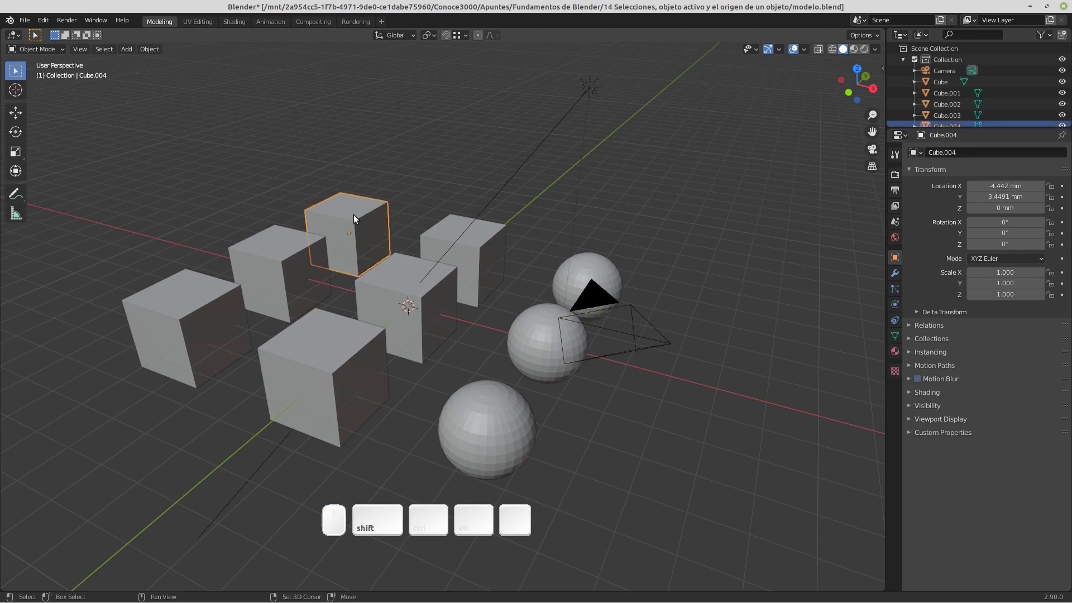
click(492, 245)
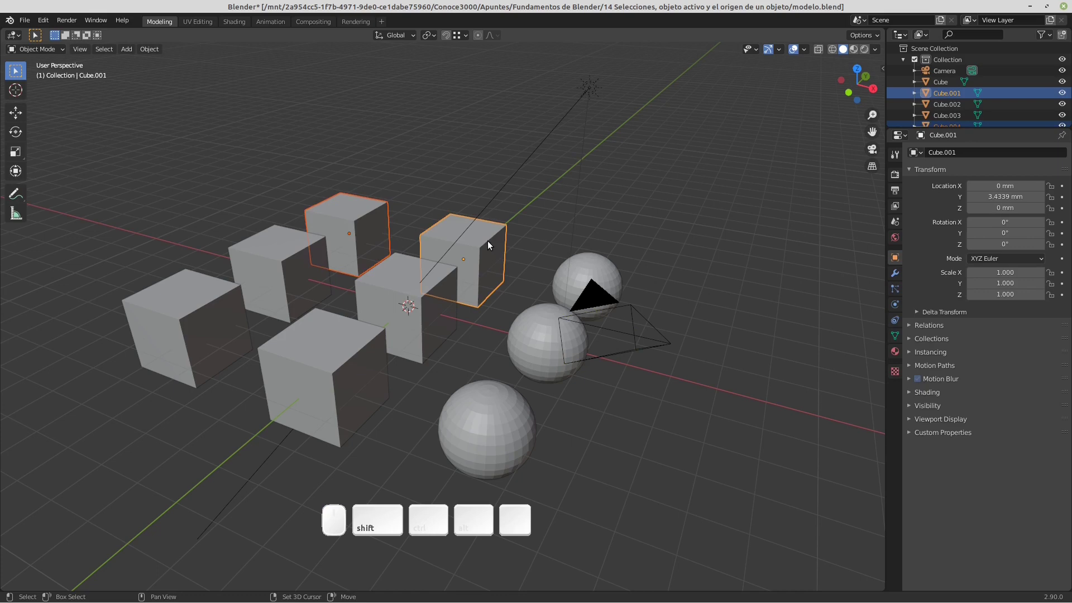
click(390, 291)
click(289, 265)
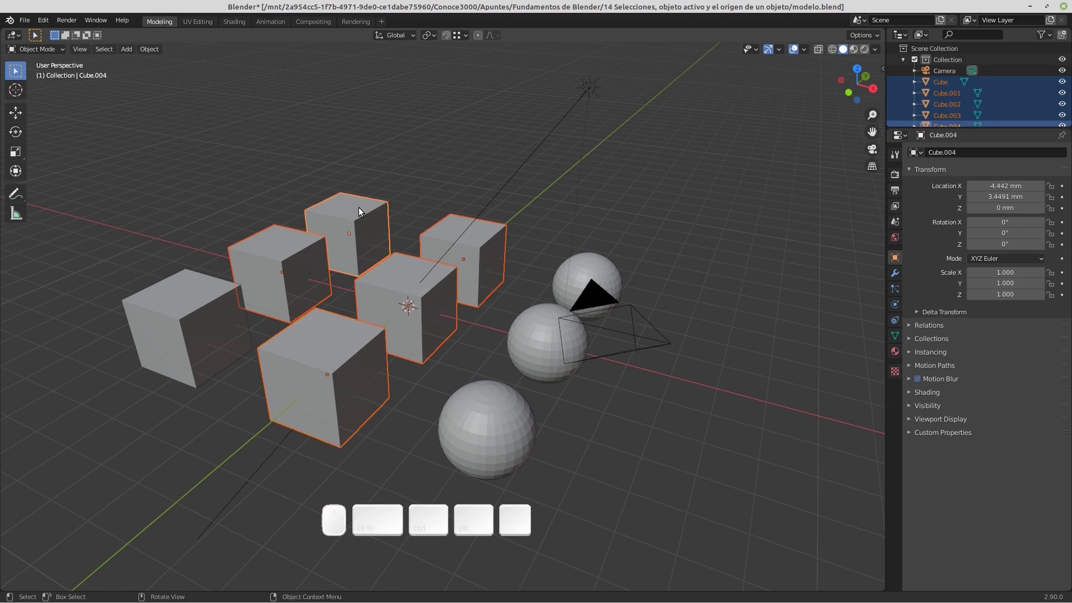
Drop the rearmost cube from the group and make the left-middle cube the active object
click(363, 211)
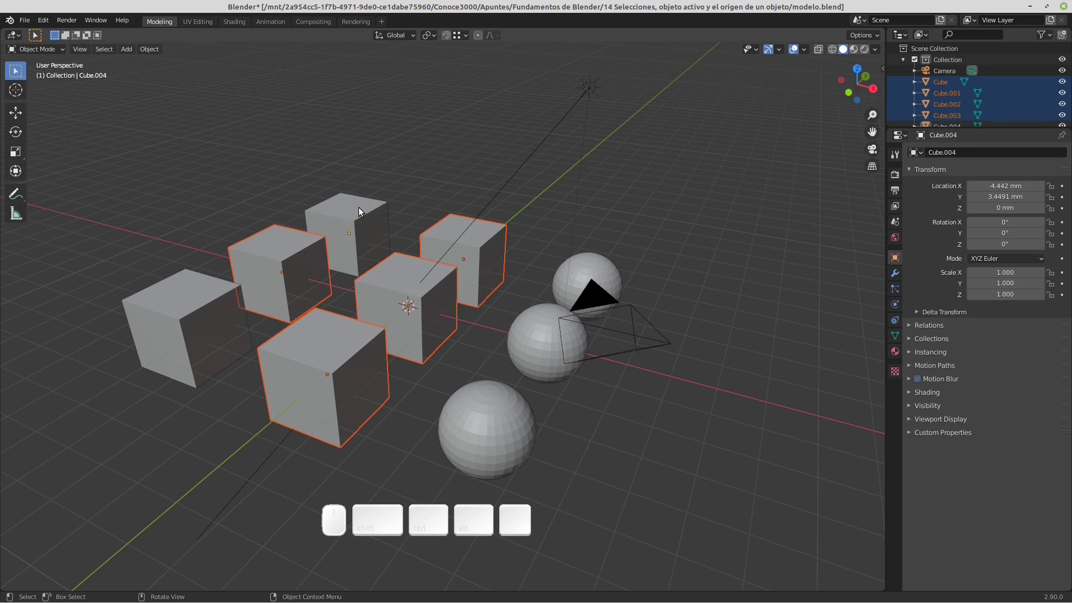
click(302, 251)
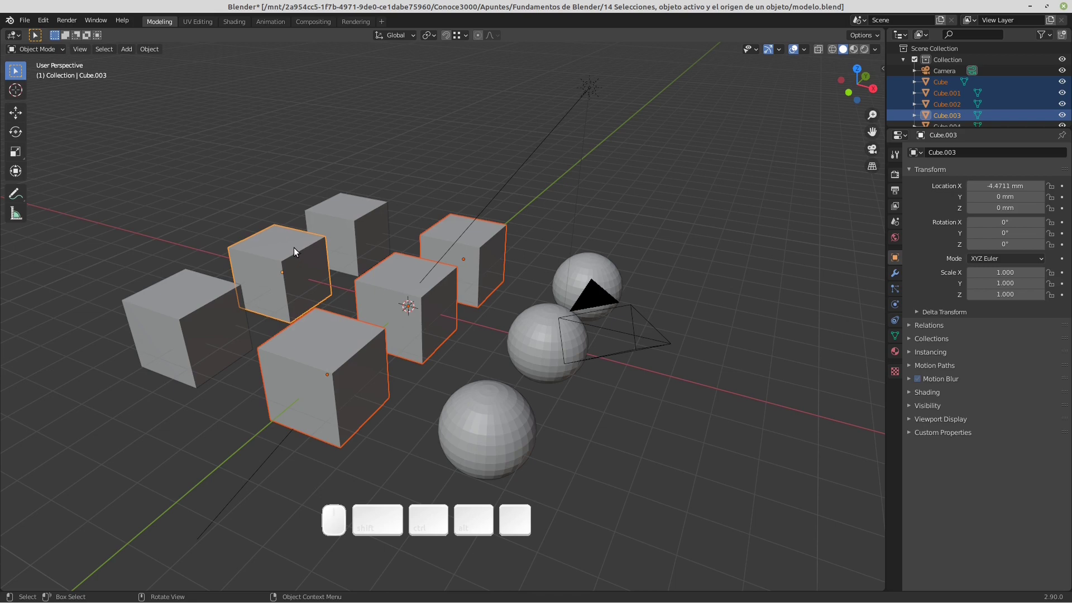
Box-select the left cubes plus spheres and camera, then box-deselect spheres, camera and light
click(265, 194)
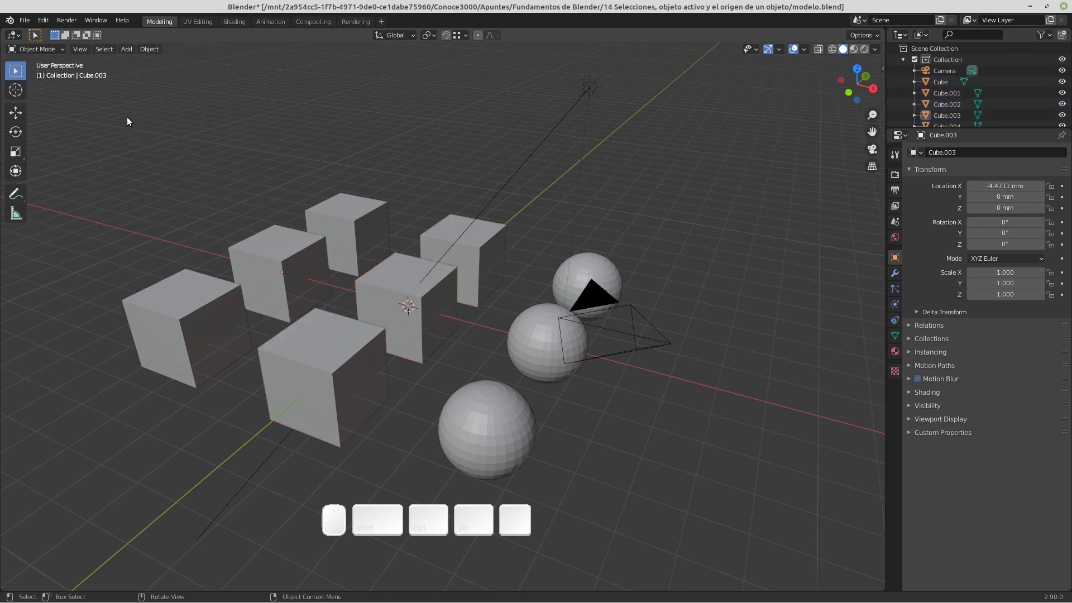
drag(134, 149, 392, 306)
drag(498, 212, 725, 399)
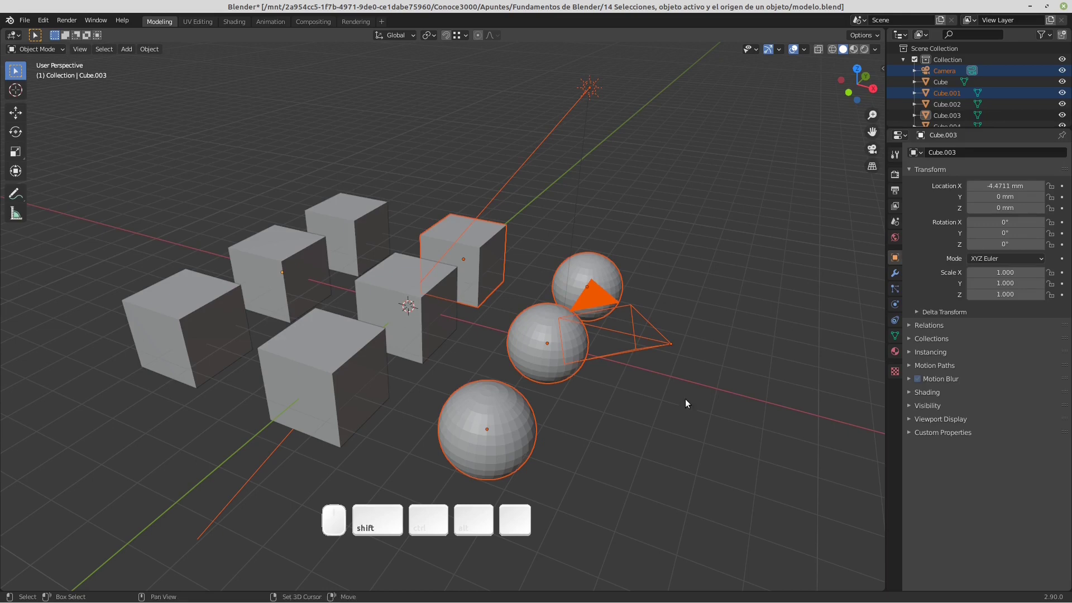
drag(68, 201, 326, 389)
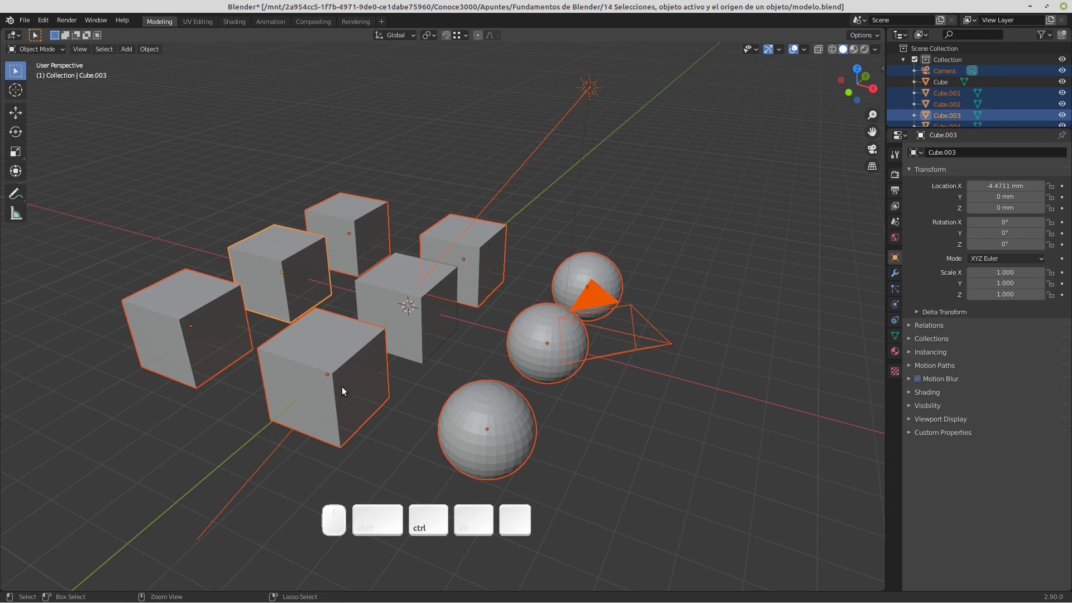
drag(484, 166, 748, 388)
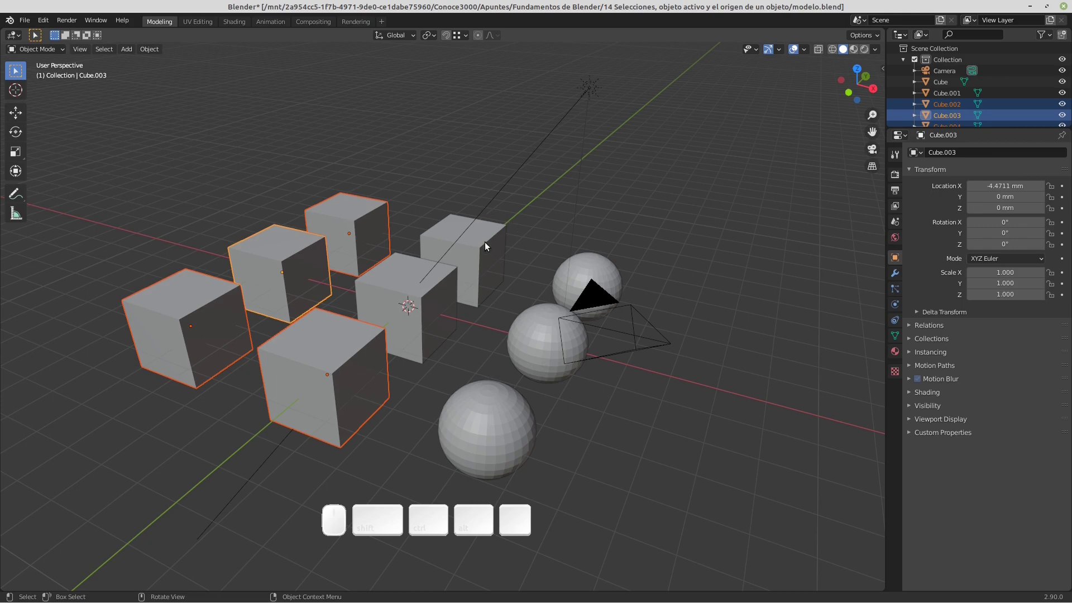
Make the back-right open cube the only selected object
click(488, 247)
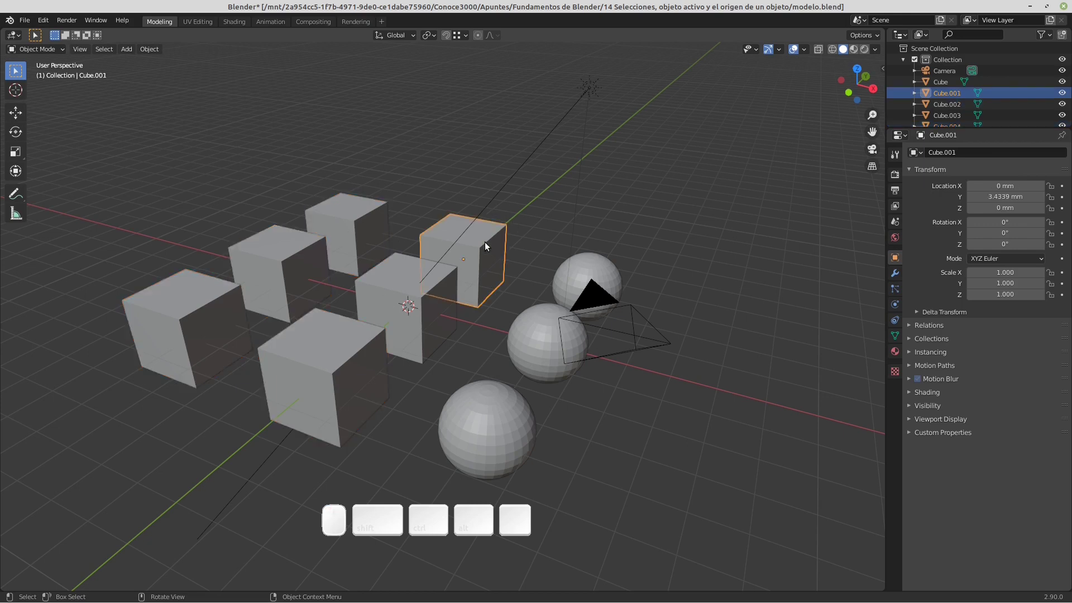
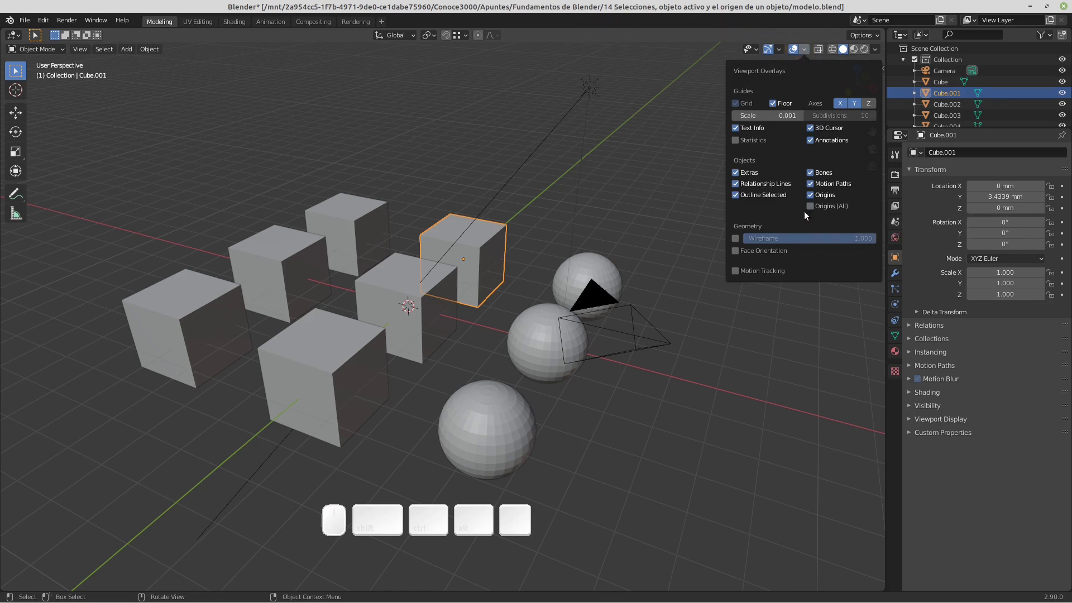
Show origins for all objects via Viewport Overlays, then deselect everything
click(818, 212)
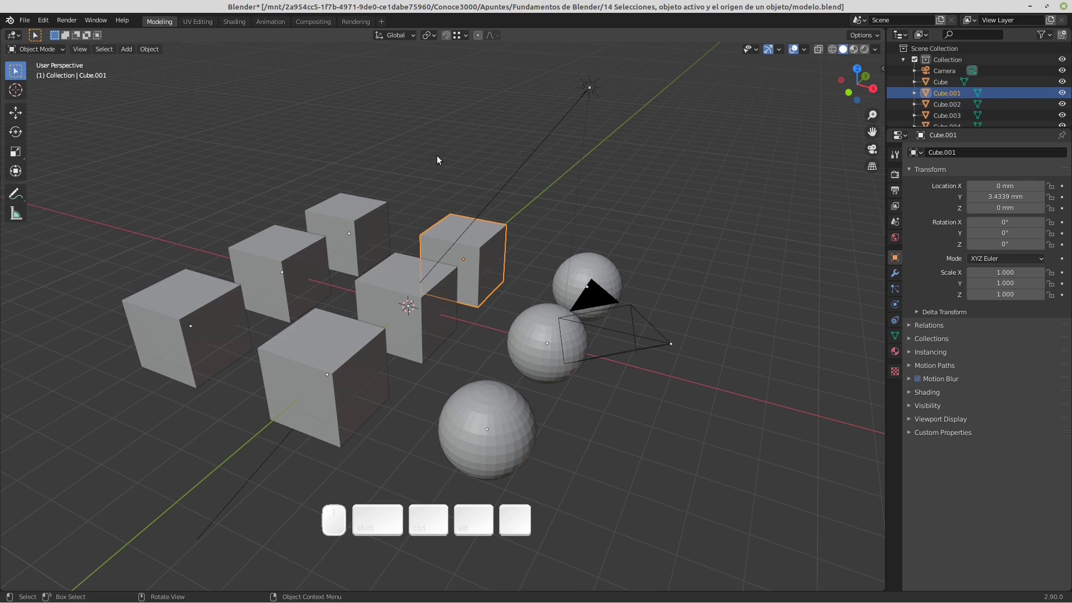
click(440, 160)
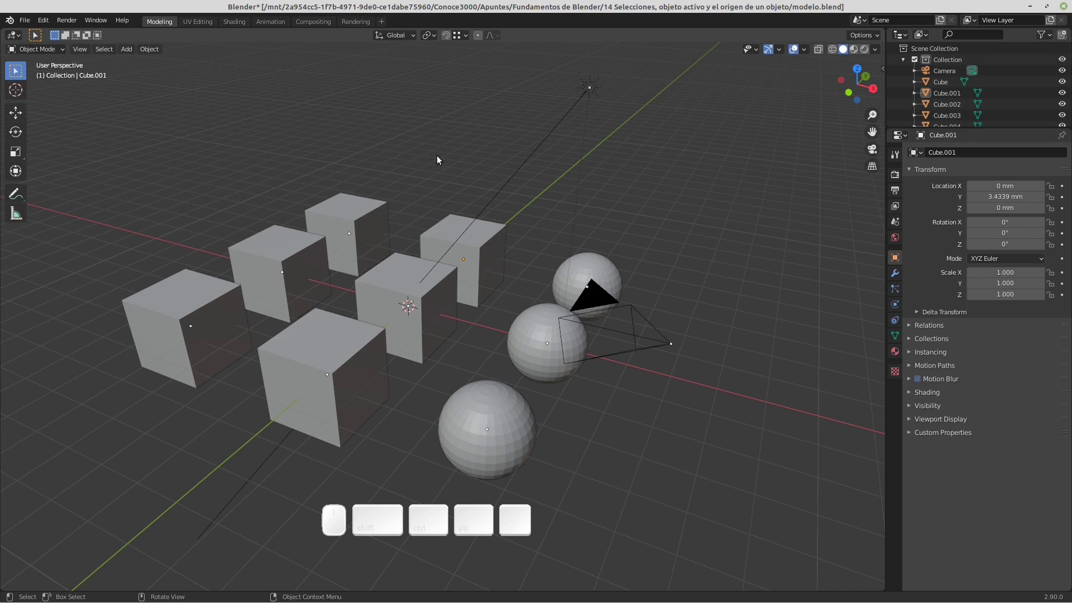
Lasso the left cubes, add the spheres and camera, then lasso out the two back cubes
drag(354, 213, 364, 215)
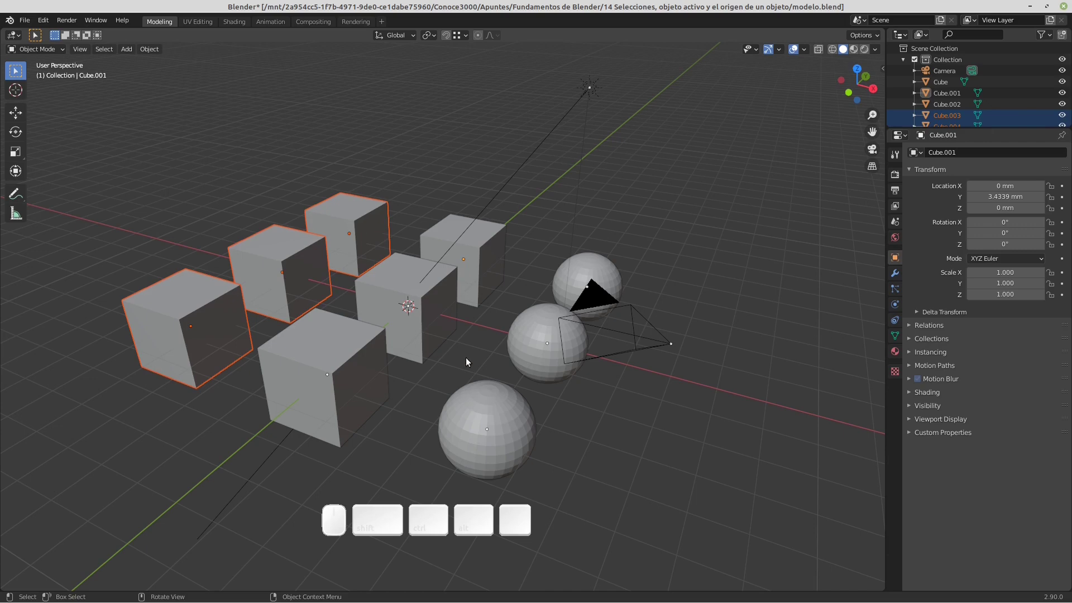
drag(524, 382, 566, 421)
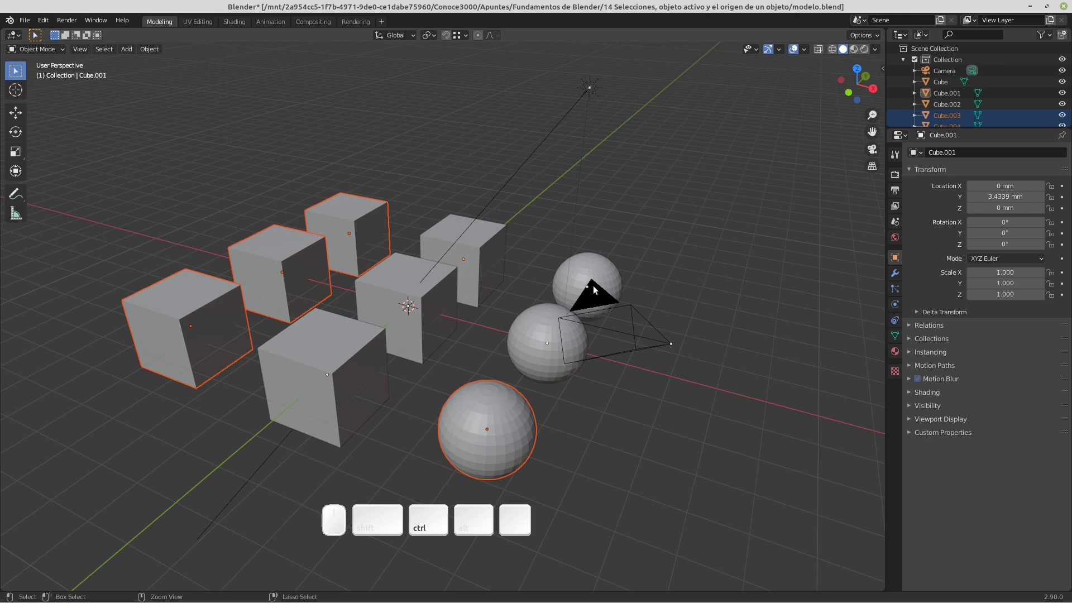
drag(612, 279, 680, 297)
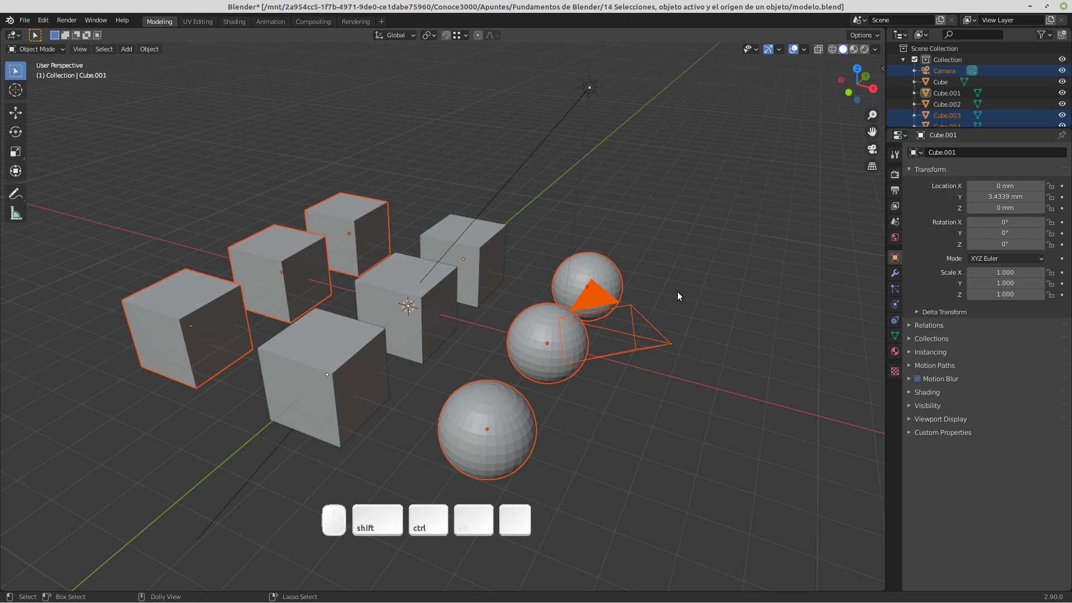
drag(364, 223, 365, 229)
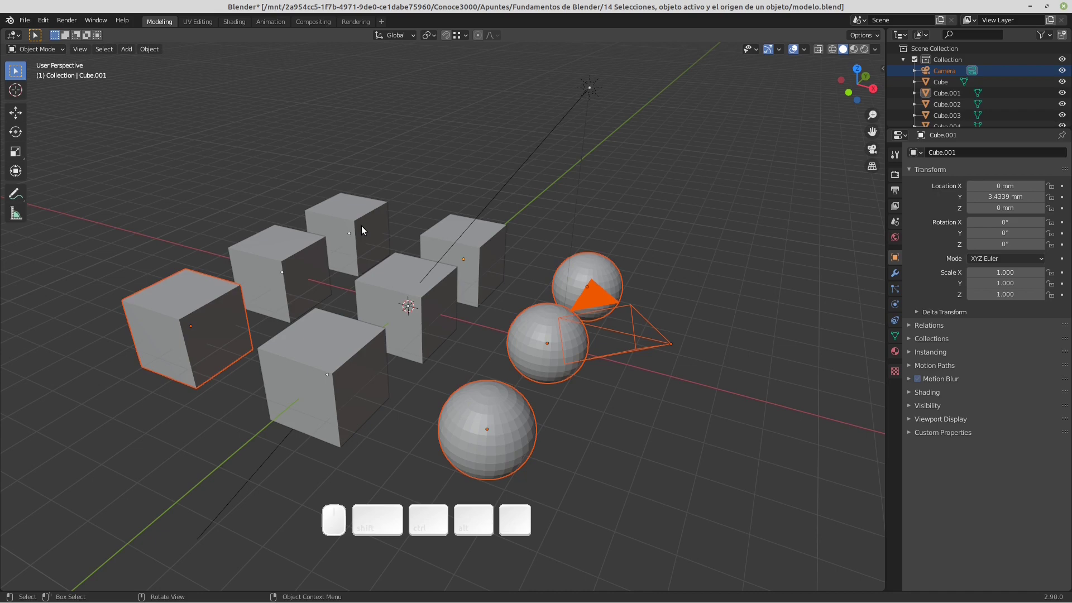
With circle select (C), paint the left cubes, front, middle and back cubes and the light into the selection
key(c)
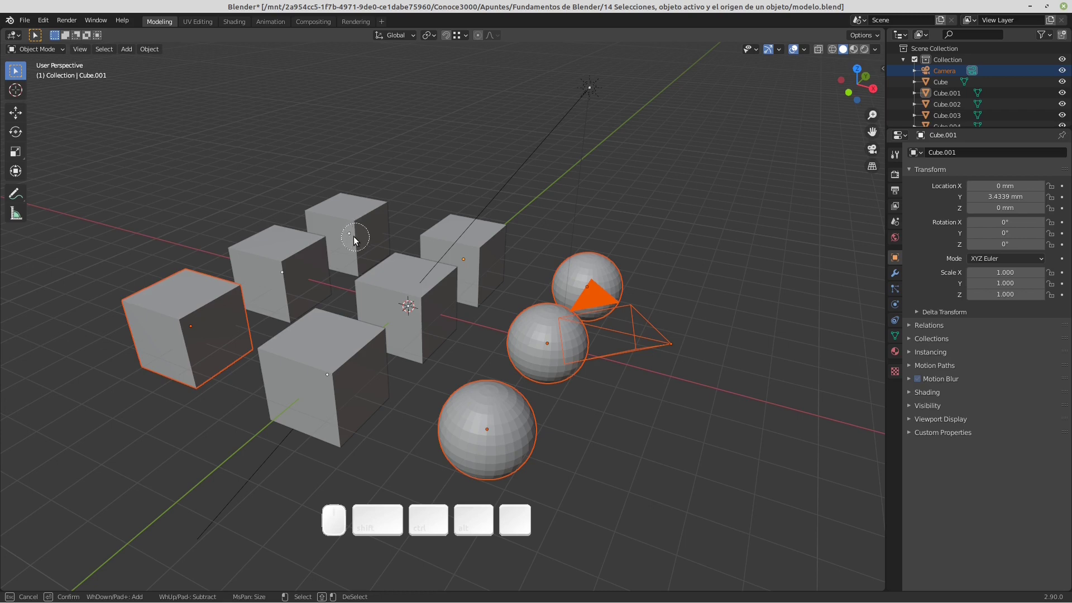
drag(358, 241, 193, 332)
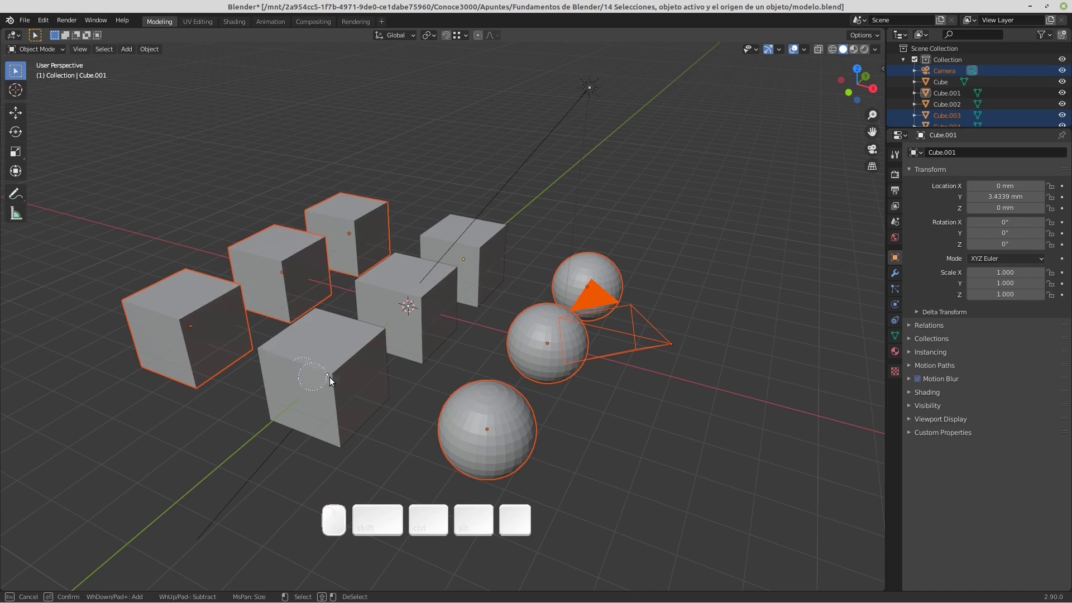
click(337, 379)
click(408, 308)
click(469, 270)
drag(594, 91, 653, 156)
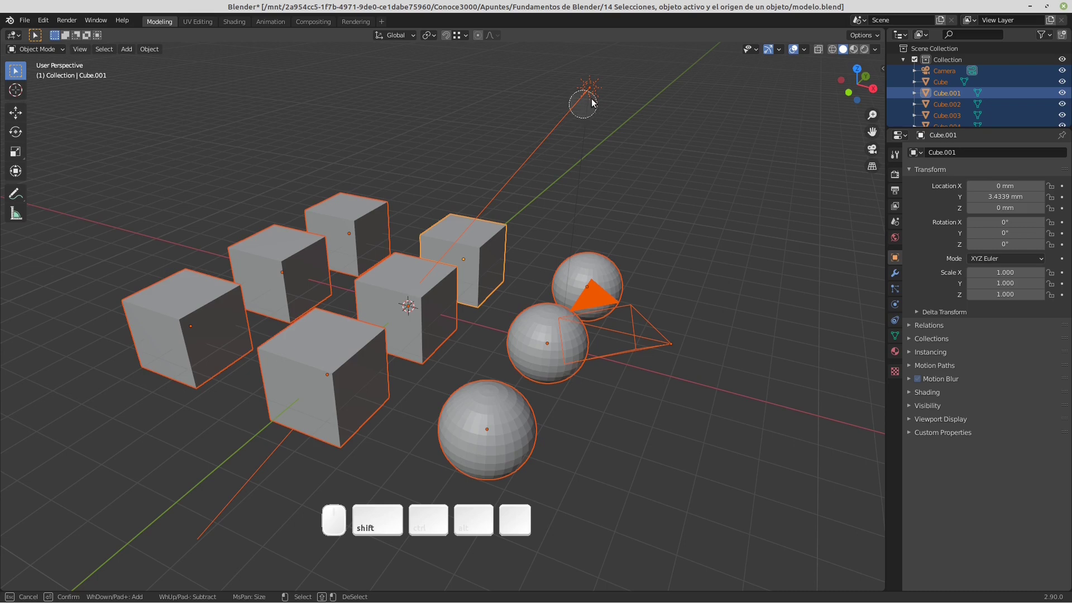
click(596, 94)
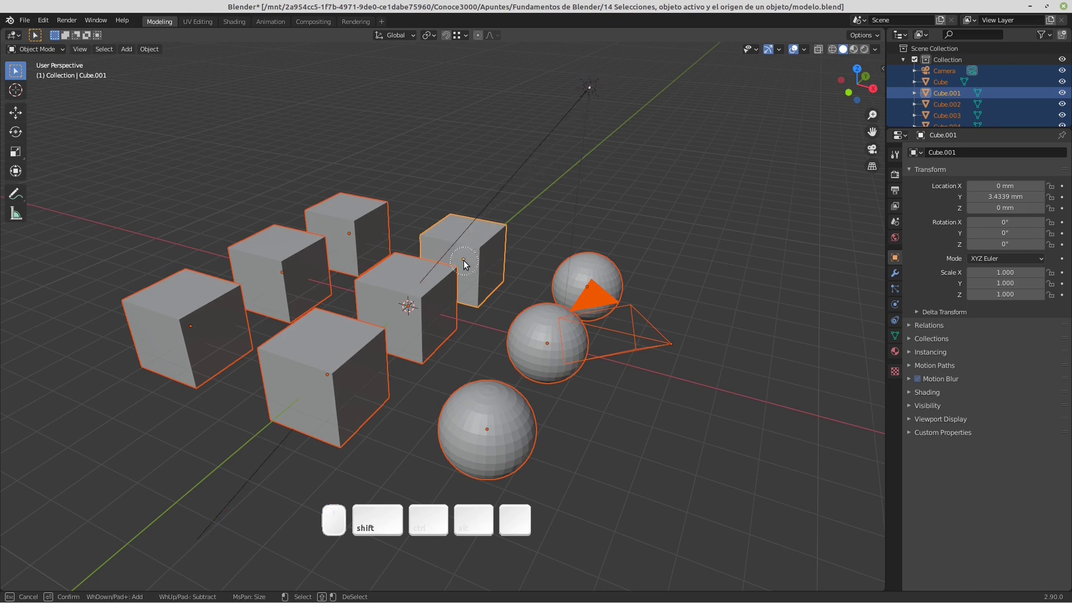
Paint unwanted objects out of the selection and resize the circle brush with the wheel
drag(467, 265, 524, 291)
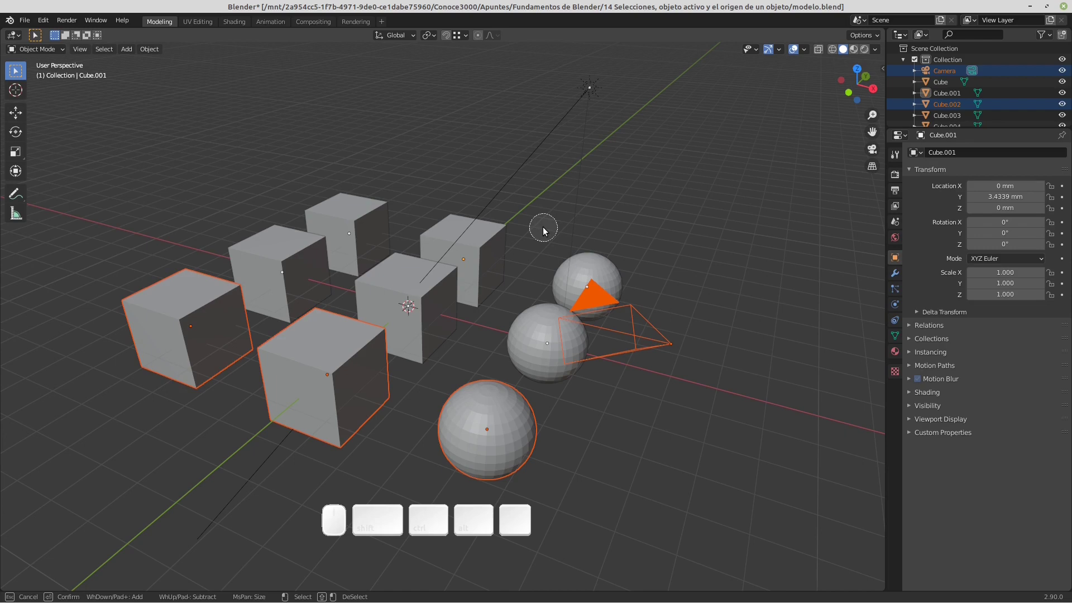
scroll(up, 3)
scroll(down, 3)
scroll(down, 3)
scroll(down, 3)
scroll(down, 3)
scroll(up, 3)
scroll(up, 3)
scroll(down, 3)
scroll(up, 3)
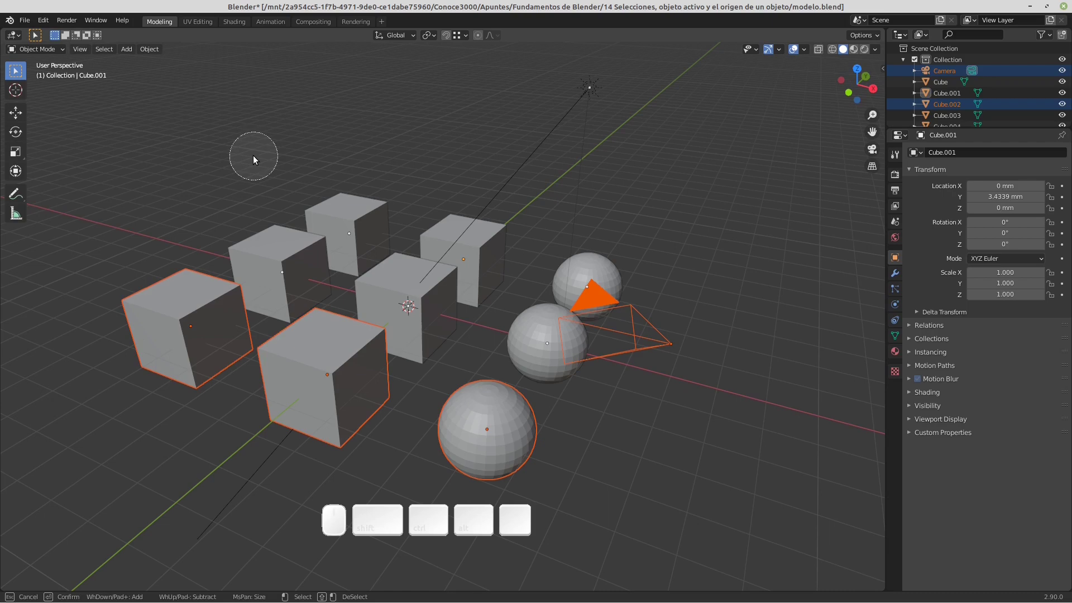
key(Escape)
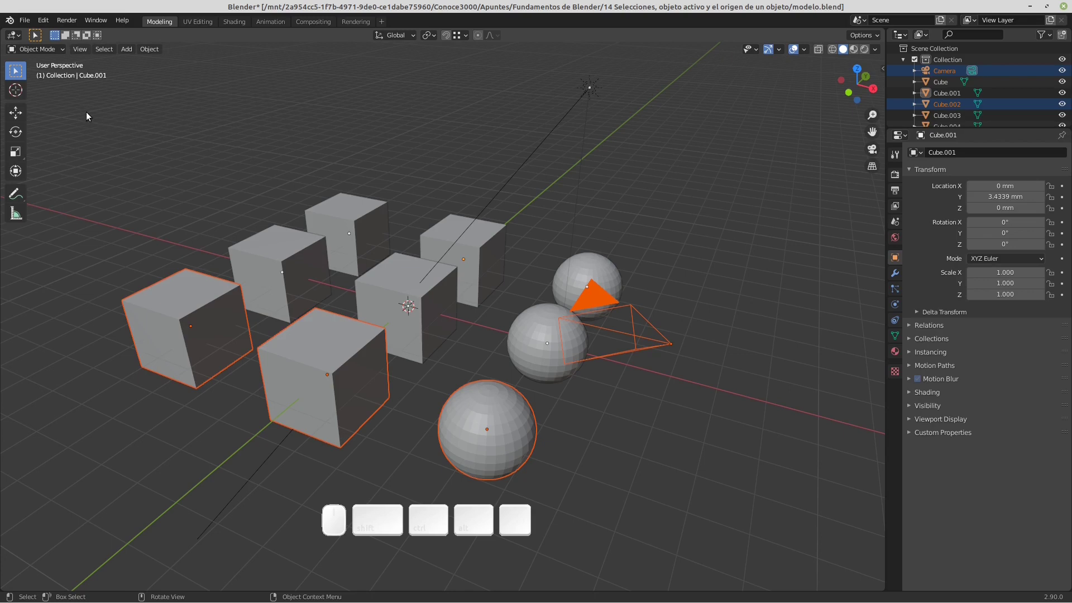
click(15, 76)
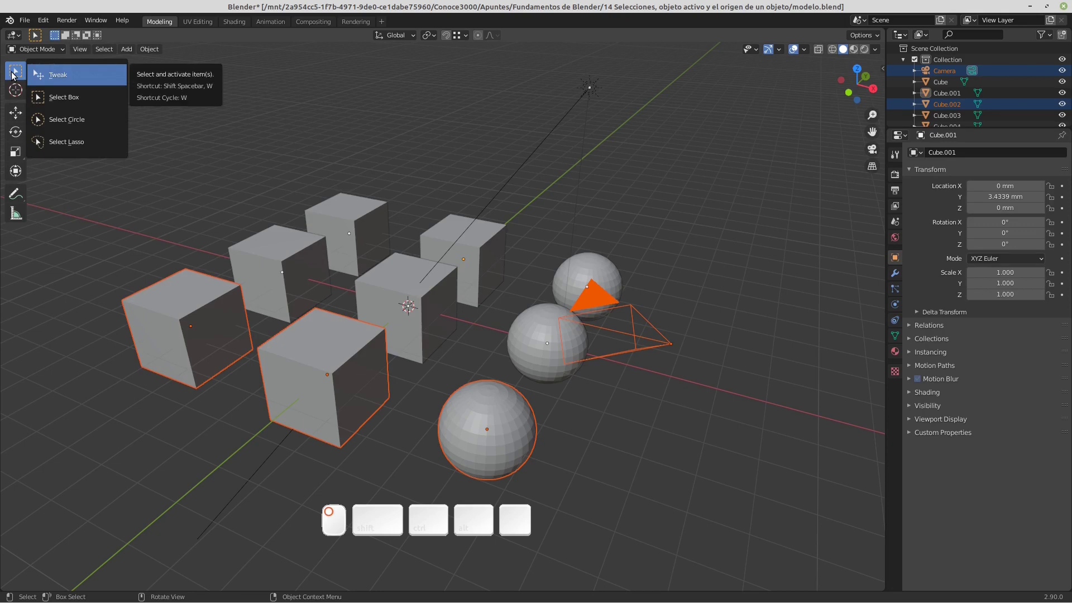
drag(15, 76, 74, 78)
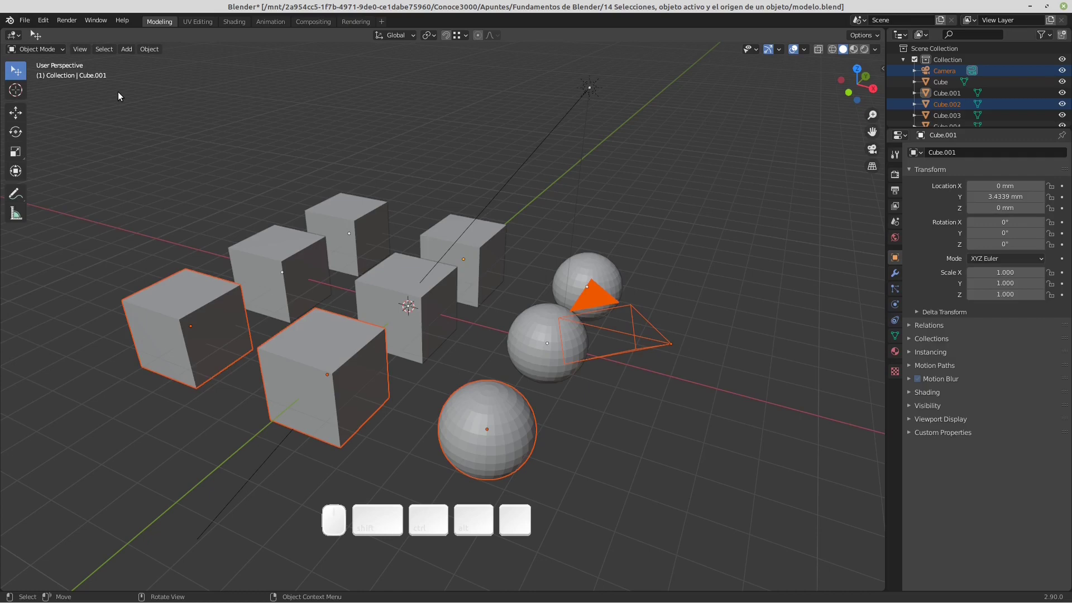
key(w)
key(w)
key(w)
key(w)
key(w)
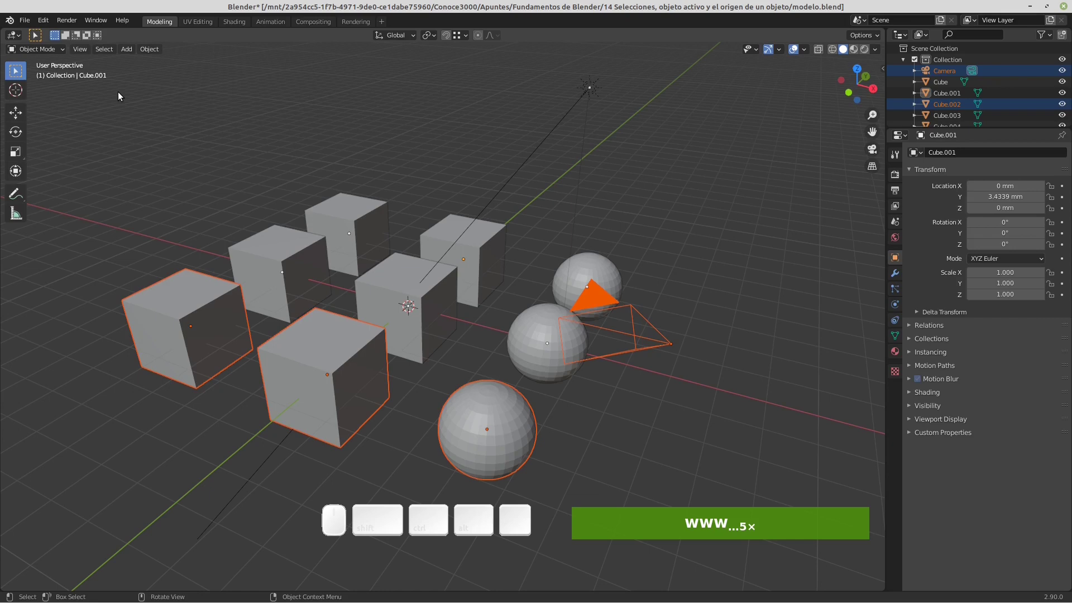